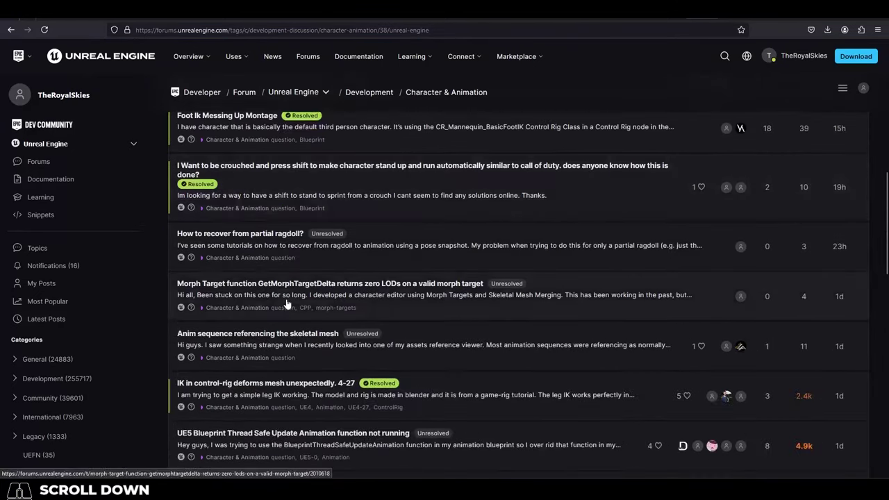
# Scroll the Character & Animation topic list and read the motion matching packaging question.
pyautogui.moveTo(301, 312); pyautogui.dragTo(301, 311)
pyautogui.scroll(-3)
pyautogui.scroll(-3)
pyautogui.scroll(-3)
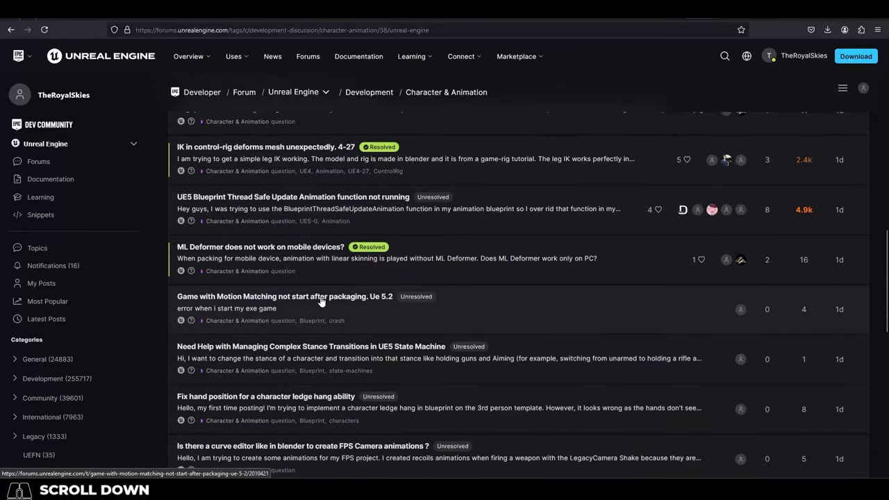
pyautogui.click(325, 302)
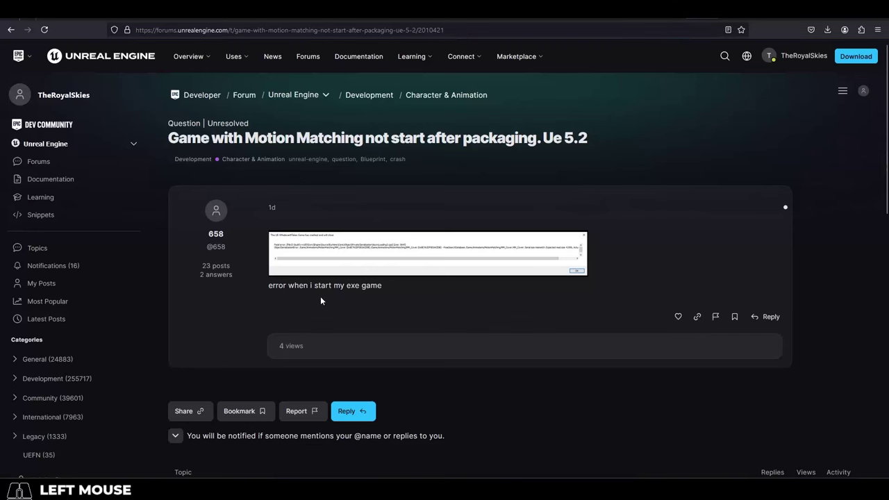
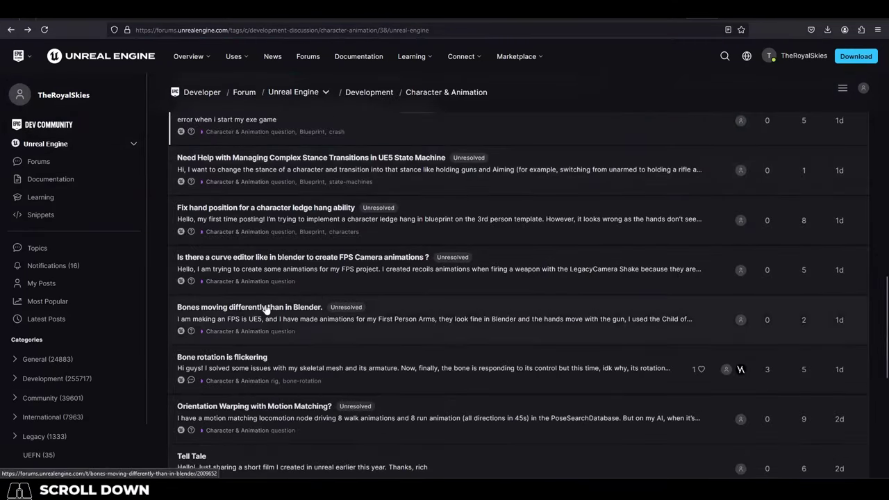
# Read the question about bones moving differently than Blender, then switch to the YouTube lava materials results.
pyautogui.click(268, 310)
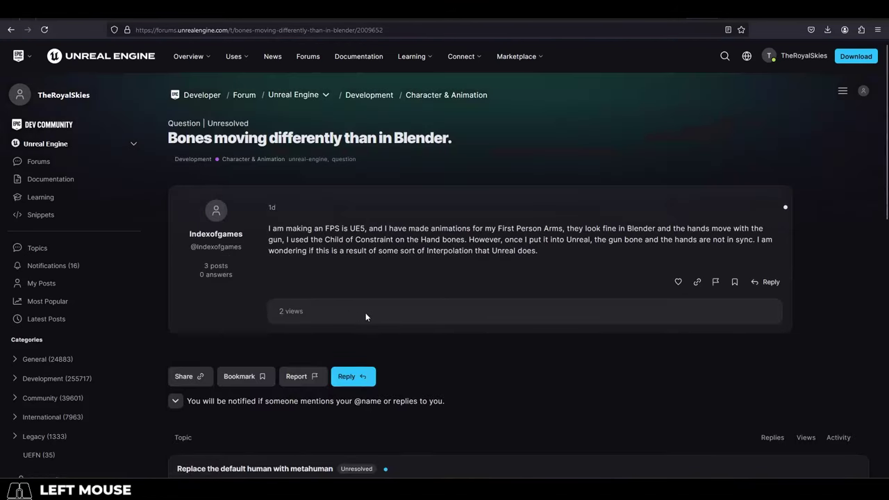
pyautogui.click(19, 35)
pyautogui.middleClick(581, 235)
# Browse the unreal5 lava materials results, previewing video thumbnails along the way.
pyautogui.scroll(-3)
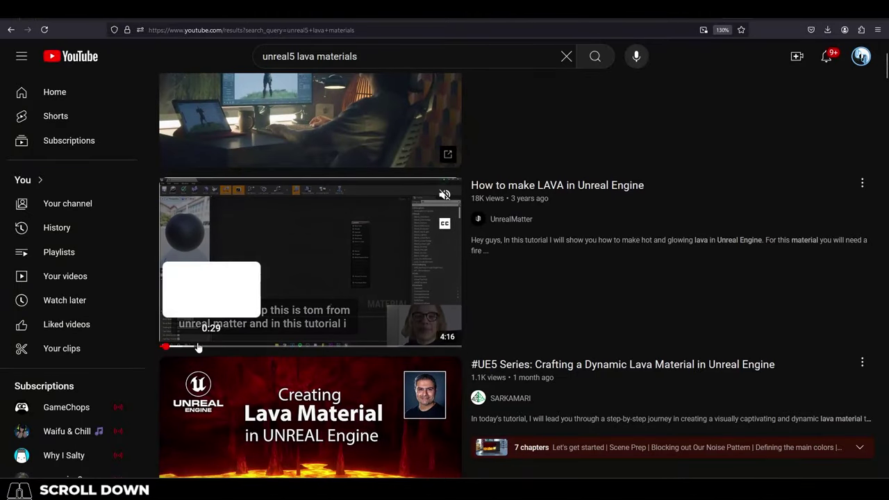
pyautogui.scroll(-3)
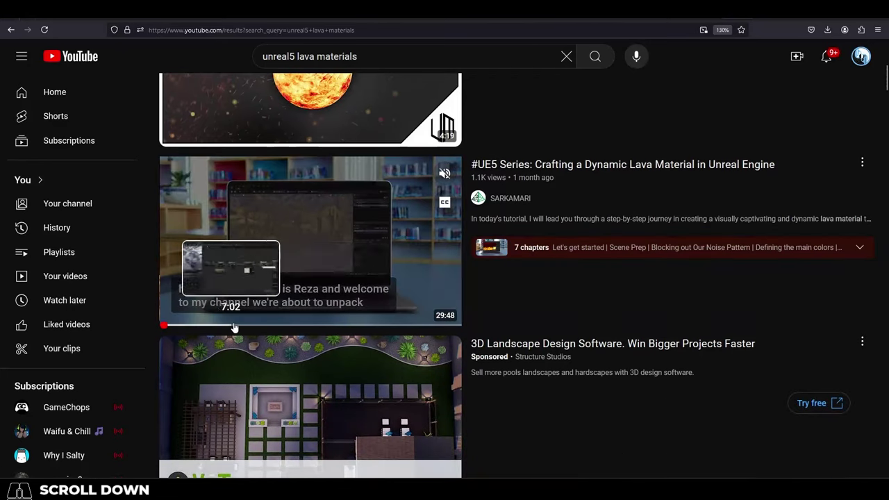
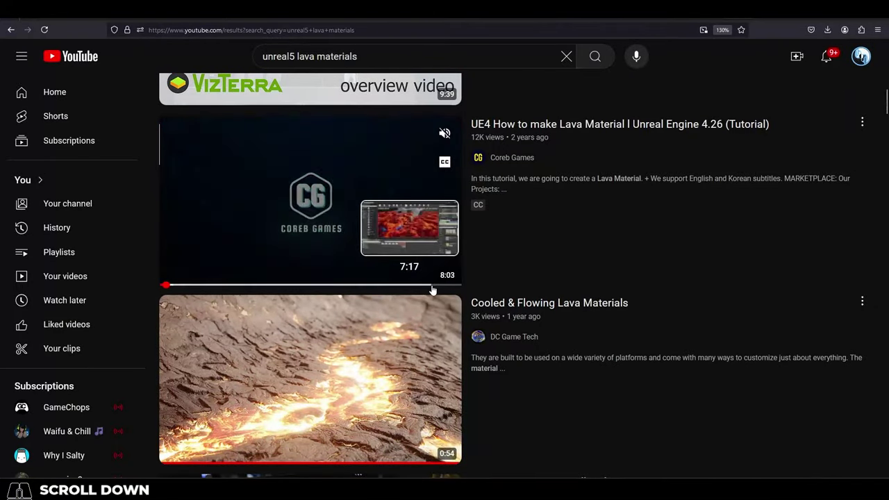
pyautogui.middleClick(325, 262)
pyautogui.scroll(-3)
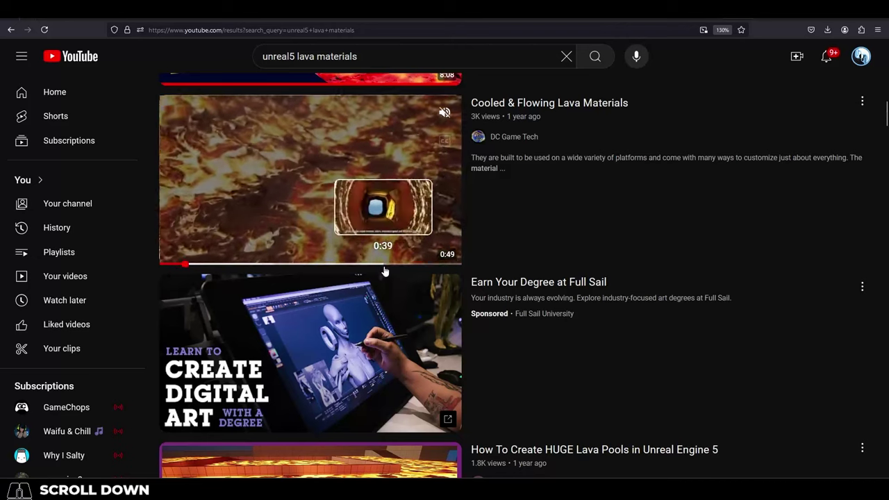
pyautogui.scroll(-3)
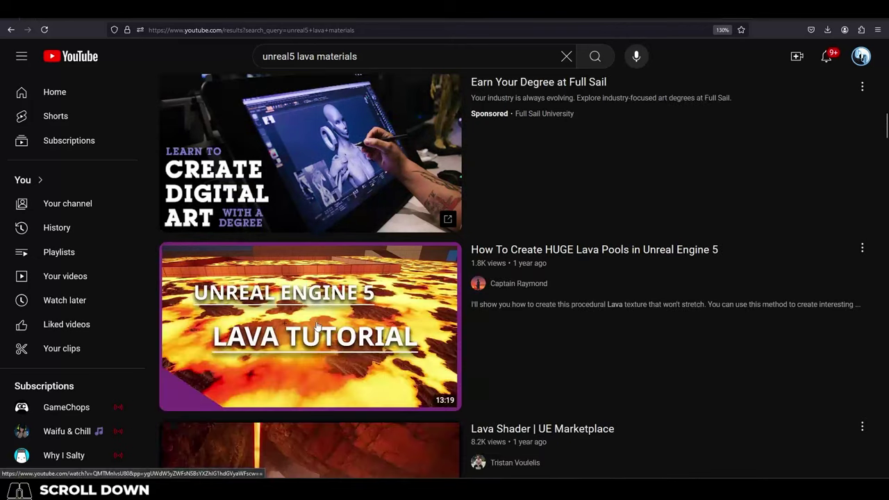
pyautogui.scroll(-3)
pyautogui.scroll(-3)
pyautogui.moveTo(321, 326); pyautogui.dragTo(321, 326)
pyautogui.scroll(-3)
pyautogui.middleClick(328, 329)
# Continue through the lava material results further down the page, previewing more videos.
pyautogui.scroll(-3)
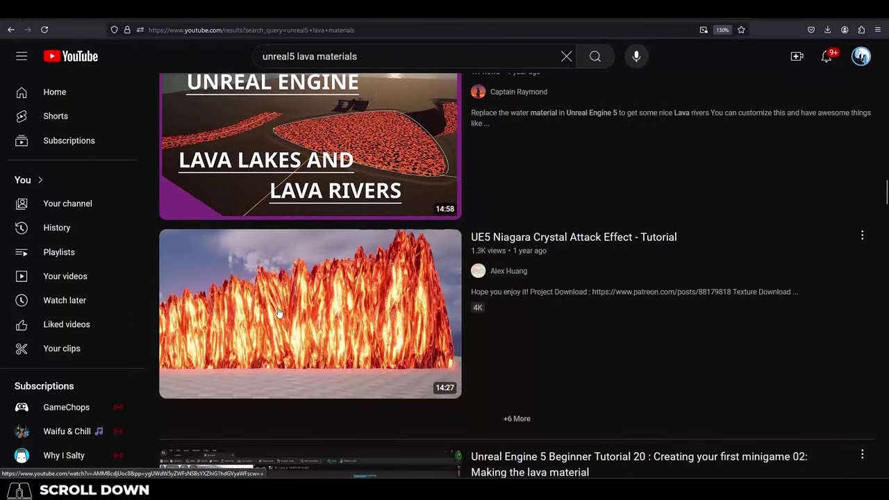
pyautogui.scroll(-3)
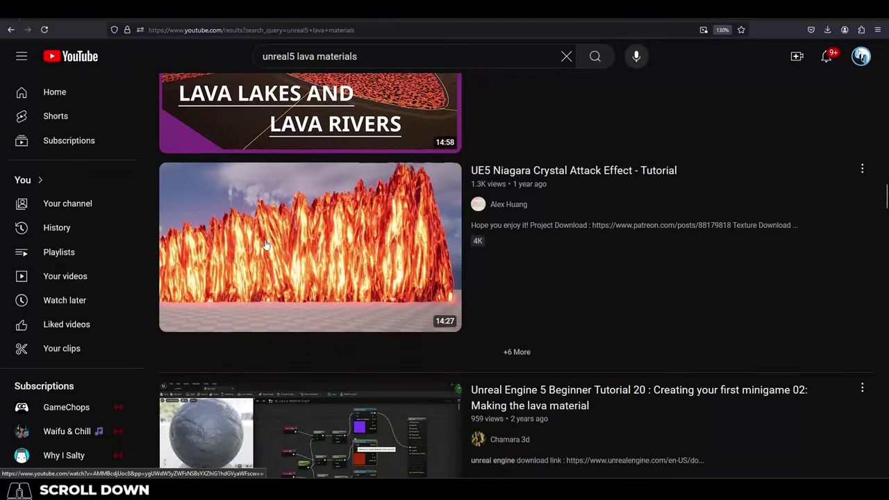
pyautogui.scroll(-3)
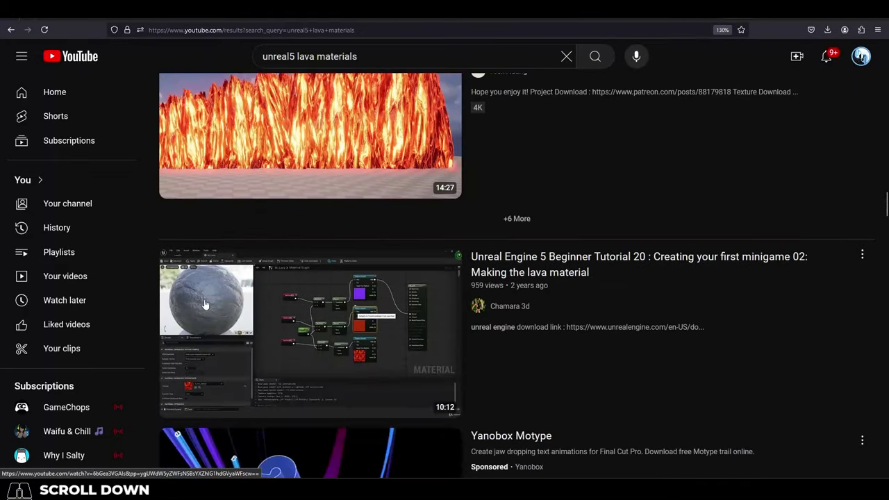
pyautogui.scroll(-3)
pyautogui.middleClick(253, 287)
pyautogui.scroll(-3)
pyautogui.middleClick(257, 289)
pyautogui.middleClick(338, 301)
pyautogui.scroll(-3)
pyautogui.scroll(-3)
pyautogui.moveTo(340, 302); pyautogui.dragTo(340, 303)
pyautogui.scroll(-3)
# Start a new Character & Animation question and continue its title toward 'I need Material Help'.
pyautogui.click(341, 303)
pyautogui.middleClick(260, 197)
pyautogui.scroll(3)
pyautogui.middleClick(242, 203)
pyautogui.middleClick(239, 206)
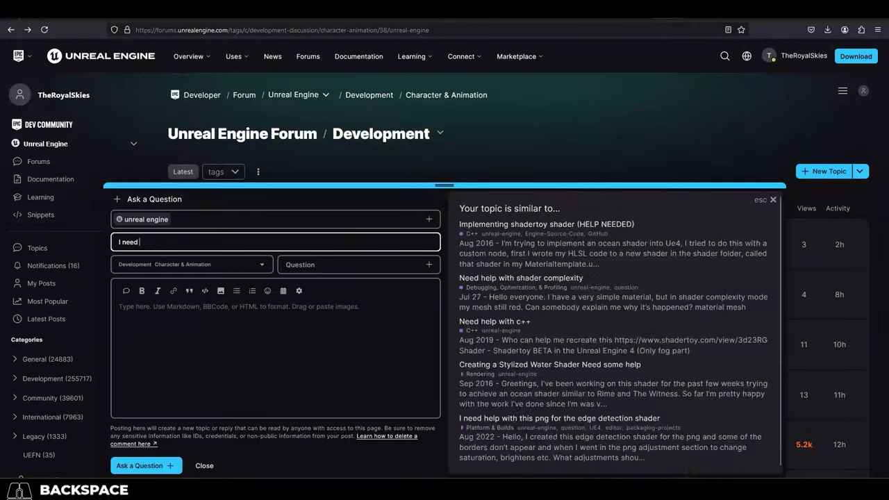
pyautogui.press('l')
# Return to the YouTube lava material results and scroll further through them.
pyautogui.scroll(-3)
pyautogui.moveTo(321, 325); pyautogui.dragTo(321, 325)
pyautogui.scroll(-3)
pyautogui.scroll(-3)
pyautogui.scroll(-3)
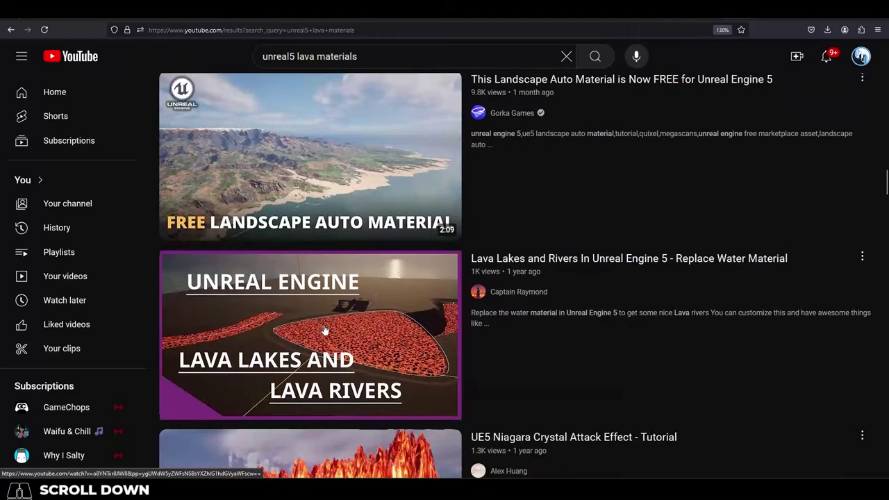
# Scroll down the YouTube results, previewing thumbnails while looking for a relevant tutorial.
pyautogui.middleClick(326, 330)
pyautogui.scroll(-3)
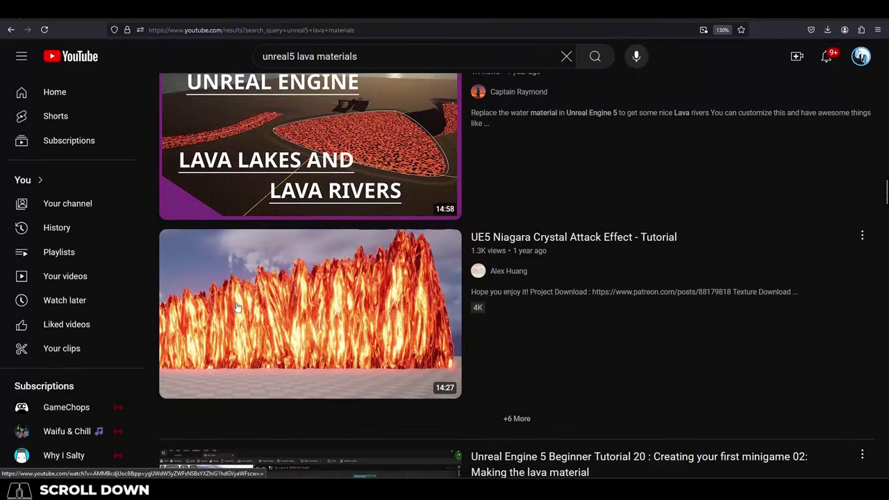
pyautogui.middleClick(248, 318)
pyautogui.scroll(-3)
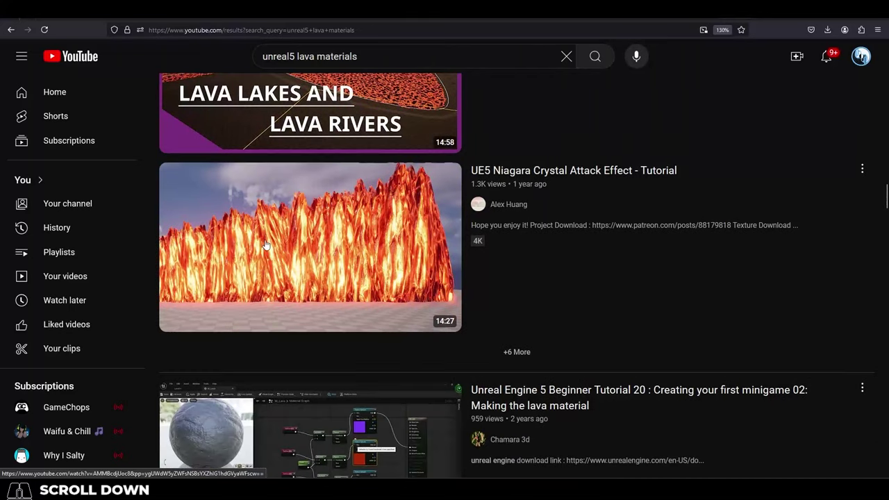
pyautogui.scroll(-3)
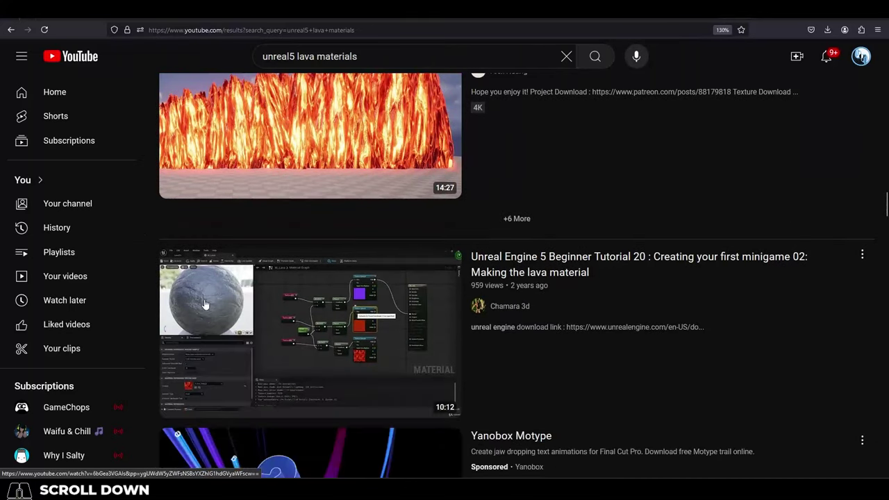
pyautogui.scroll(-3)
pyautogui.scroll(-3)
pyautogui.scroll(-3)
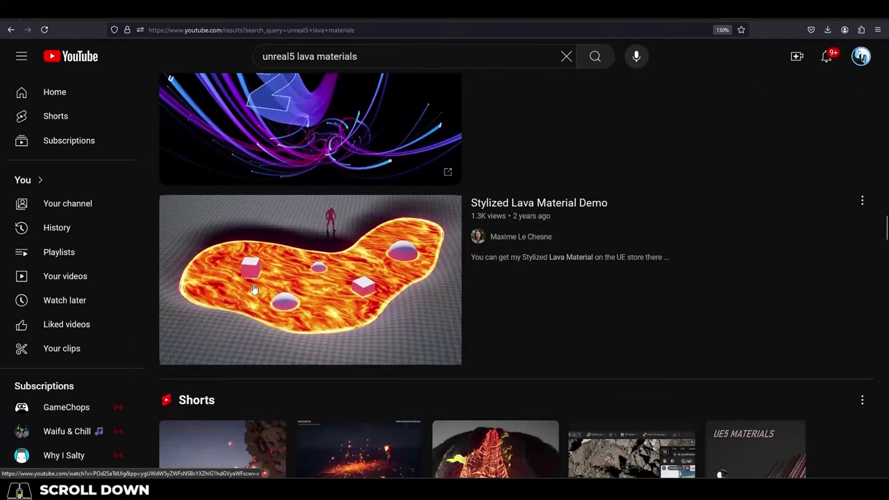
pyautogui.scroll(-3)
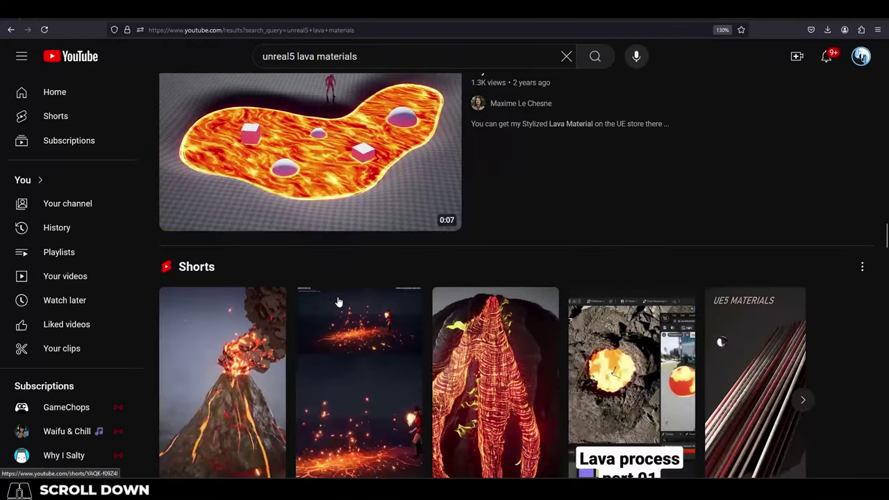
pyautogui.scroll(-3)
# Find and play the Unreal Engine 5 Bullet Holes tutorial video.
pyautogui.middleClick(342, 299)
pyautogui.scroll(-3)
pyautogui.scroll(-3)
pyautogui.scroll(-3)
pyautogui.scroll(-3)
pyautogui.scroll(-3)
pyautogui.scroll(-3)
pyautogui.scroll(-3)
pyautogui.click(115, 374)
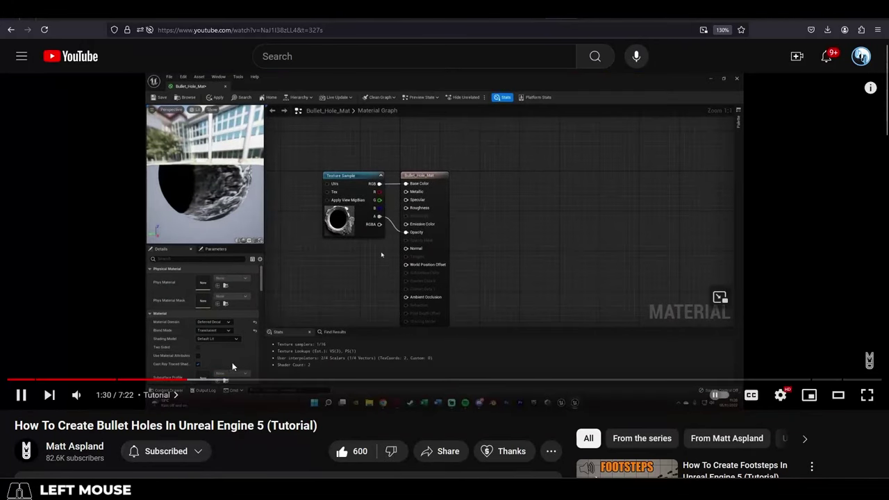
# Go back to the Development forum topic list and scroll to its top.
pyautogui.press('ctrl+z')
pyautogui.click(13, 38)
pyautogui.scroll(3)
# Show the New Topic menu's Discussion and Question choices on the Development list.
pyautogui.click(830, 178)
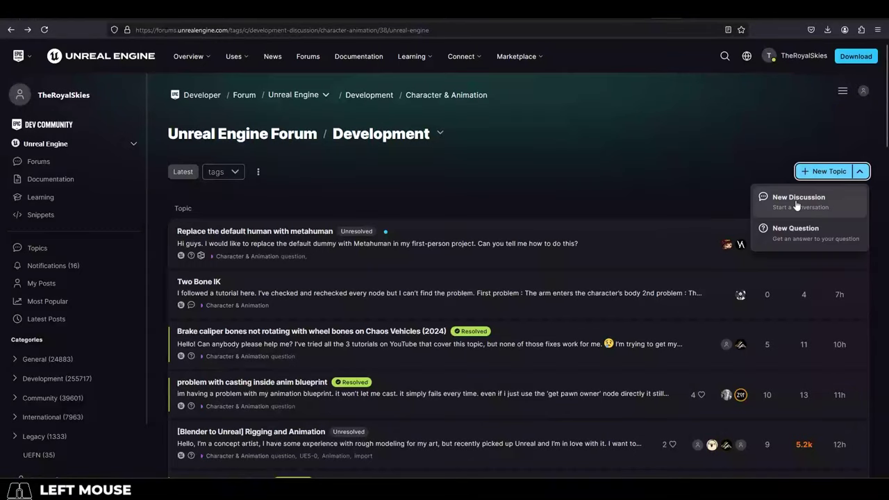
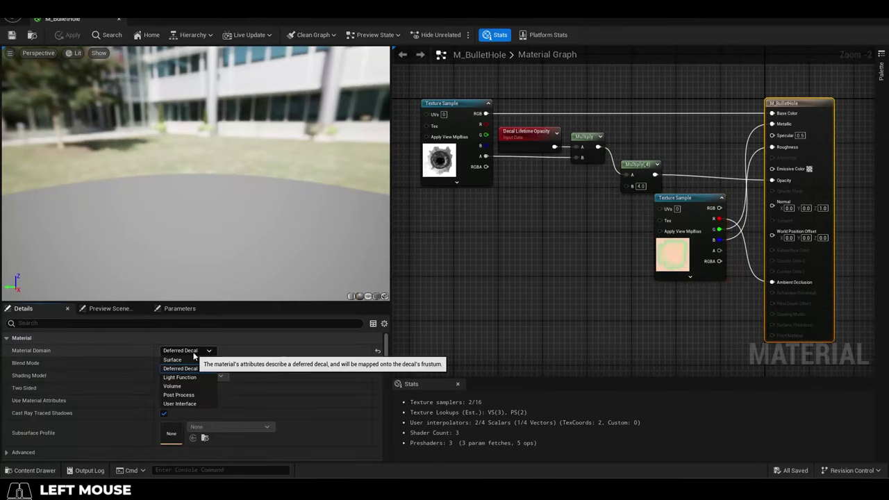
# Keep Deferred Decal as the M_BulletHole material domain in the Details panel.
pyautogui.click(197, 355)
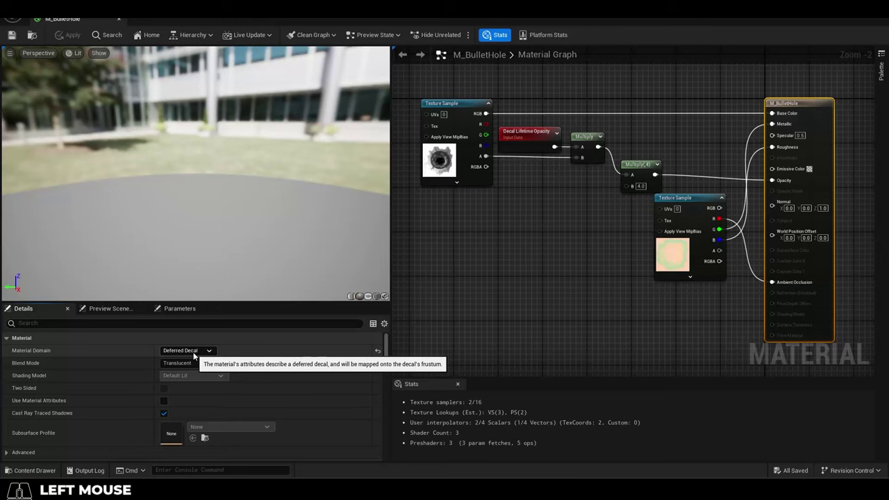
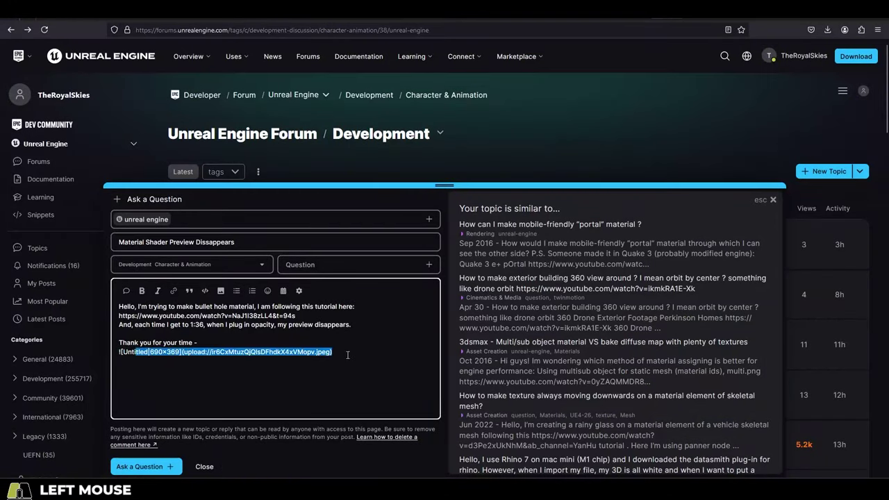
# Go to the forum categories overview and enter the Programming & Scripting category.
pyautogui.click(361, 351)
pyautogui.middleClick(375, 389)
pyautogui.scroll(3)
pyautogui.middleClick(376, 387)
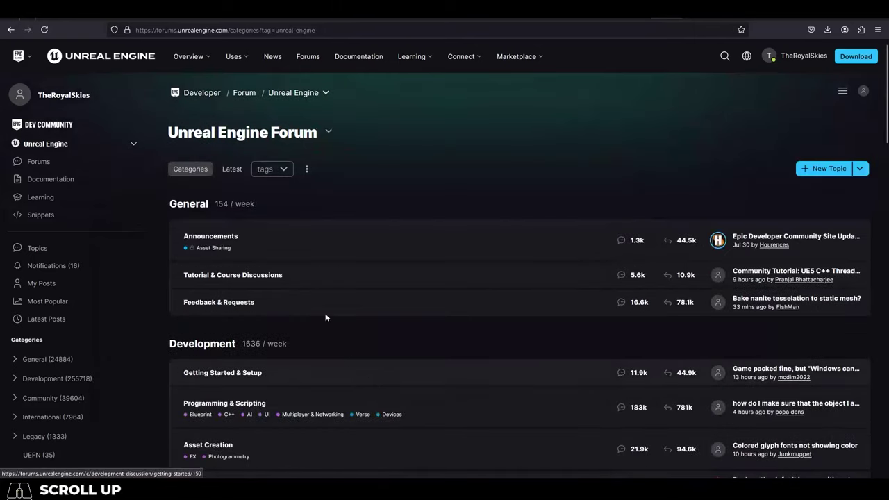
pyautogui.scroll(3)
pyautogui.moveTo(231, 277); pyautogui.dragTo(231, 275)
pyautogui.scroll(-3)
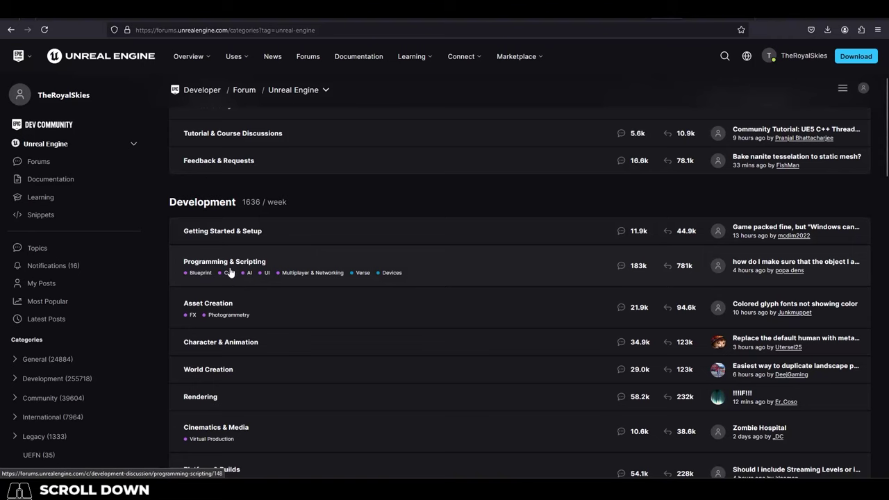
pyautogui.click(246, 263)
# Read the Procedural Mesh Component set to nullptr question through all six posts.
pyautogui.scroll(-3)
pyautogui.scroll(-3)
pyautogui.click(255, 212)
pyautogui.moveTo(290, 308); pyautogui.dragTo(217, 211)
pyautogui.scroll(-3)
pyautogui.scroll(-3)
pyautogui.scroll(-3)
pyautogui.scroll(-3)
pyautogui.scroll(-3)
pyautogui.scroll(-3)
pyautogui.scroll(-3)
pyautogui.scroll(-3)
pyautogui.scroll(-3)
pyautogui.scroll(-3)
pyautogui.scroll(-3)
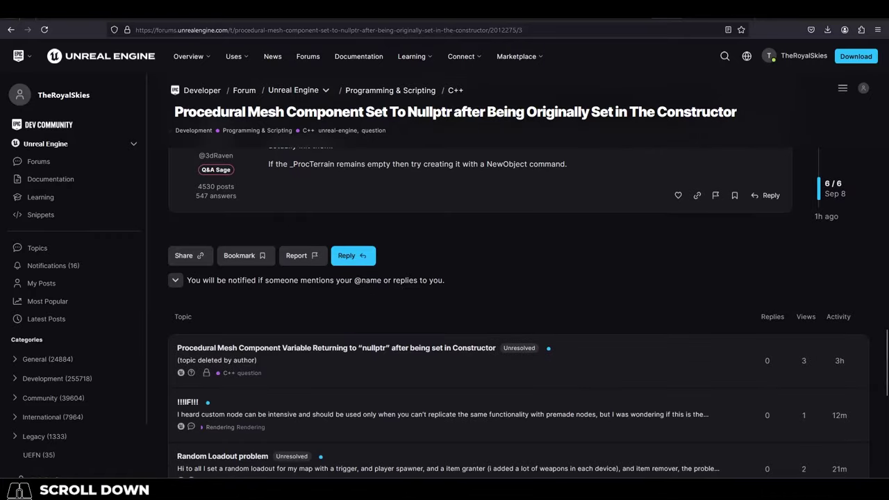
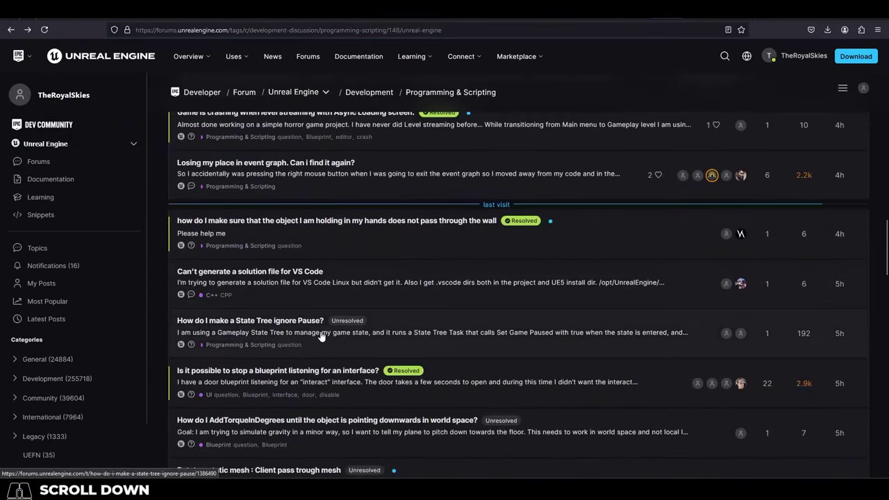
# Read the resolved question about stopping a blueprint listening for an interface.
pyautogui.moveTo(327, 336); pyautogui.dragTo(325, 335)
pyautogui.scroll(-3)
pyautogui.click(334, 297)
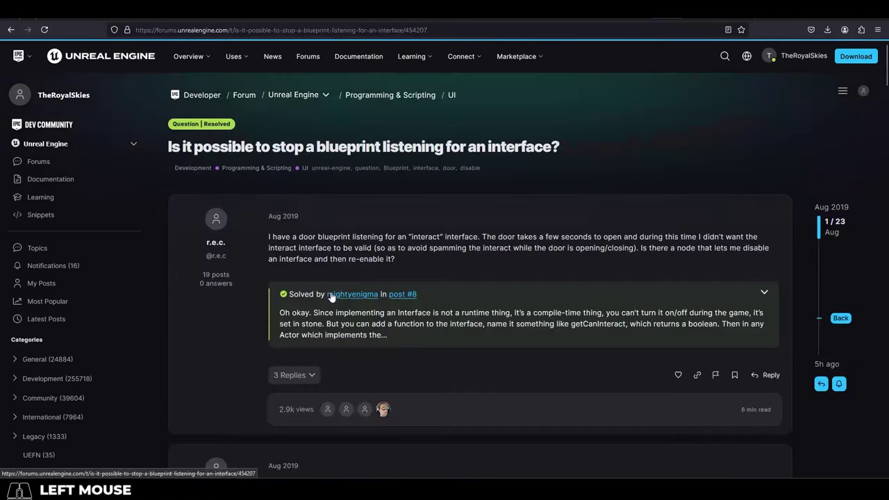